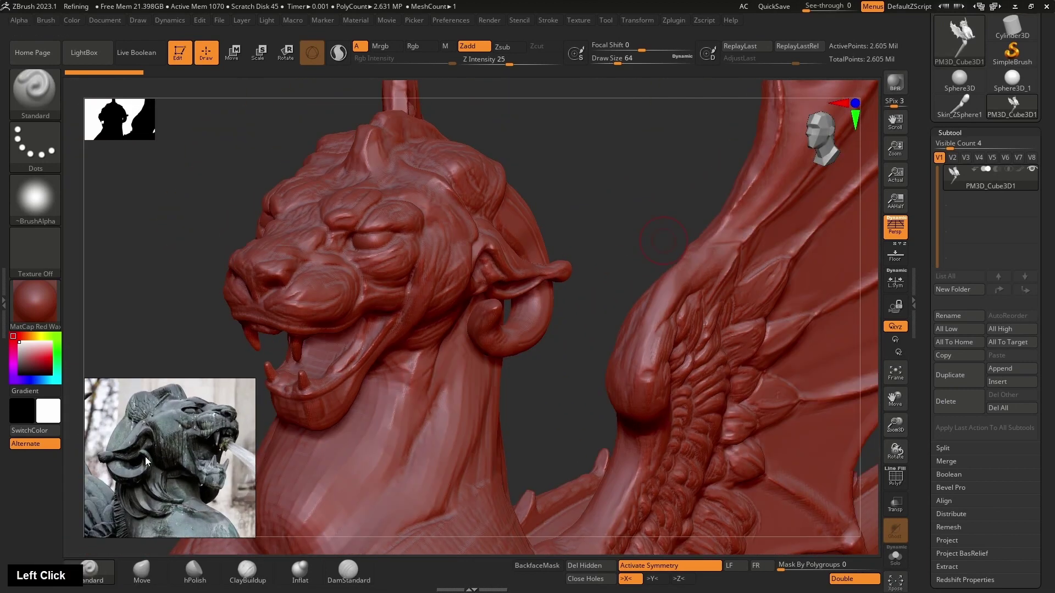
Build up the lion's brow and muzzle forms with Standard and ClayBuildup strokes.
{"action": "left_click", "coordinate": [553, 393]}
{"action": "left_click", "coordinate": [662, 214]}
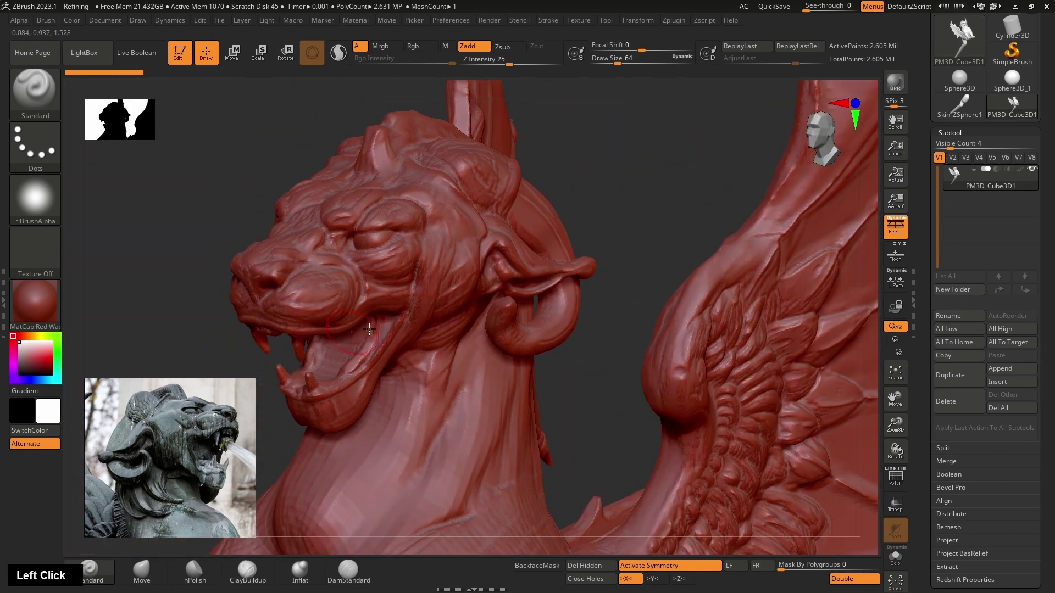
{"action": "left_click", "coordinate": [250, 587]}
{"action": "scroll", "scroll_direction": "down", "scroll_amount": 3}
{"action": "scroll", "scroll_direction": "up", "scroll_amount": 3}
{"action": "key", "text": "["}
Move to the feathered wing close-up and reduce the DamStandard brush size for detailing.
{"action": "left_click", "coordinate": [745, 194]}
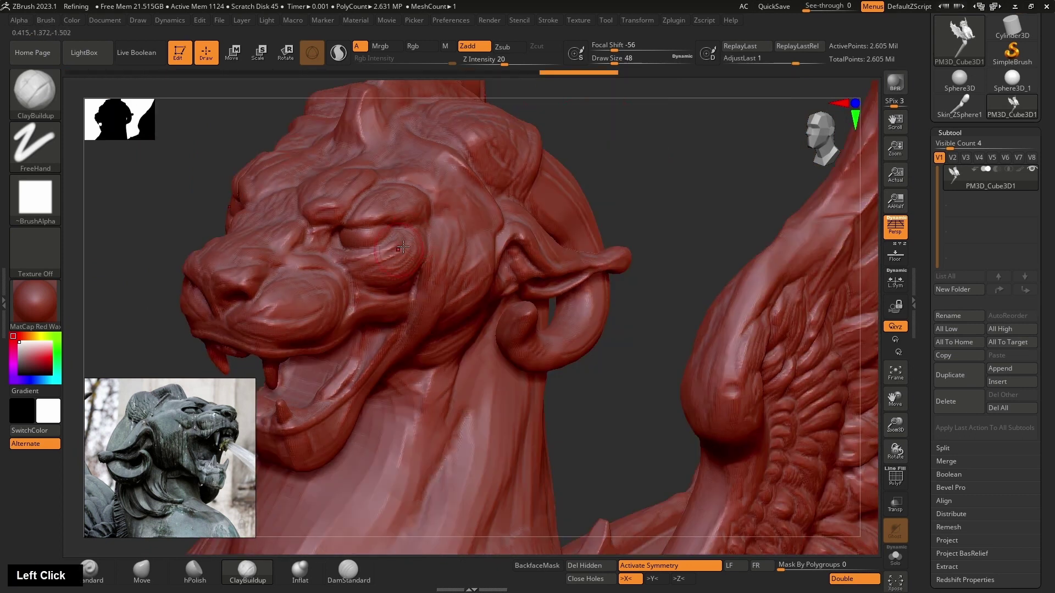
{"action": "left_click", "coordinate": [410, 262]}
{"action": "key", "text": "["}
{"action": "key", "text": "["}
{"action": "key", "text": "["}
{"action": "key", "text": "]"}
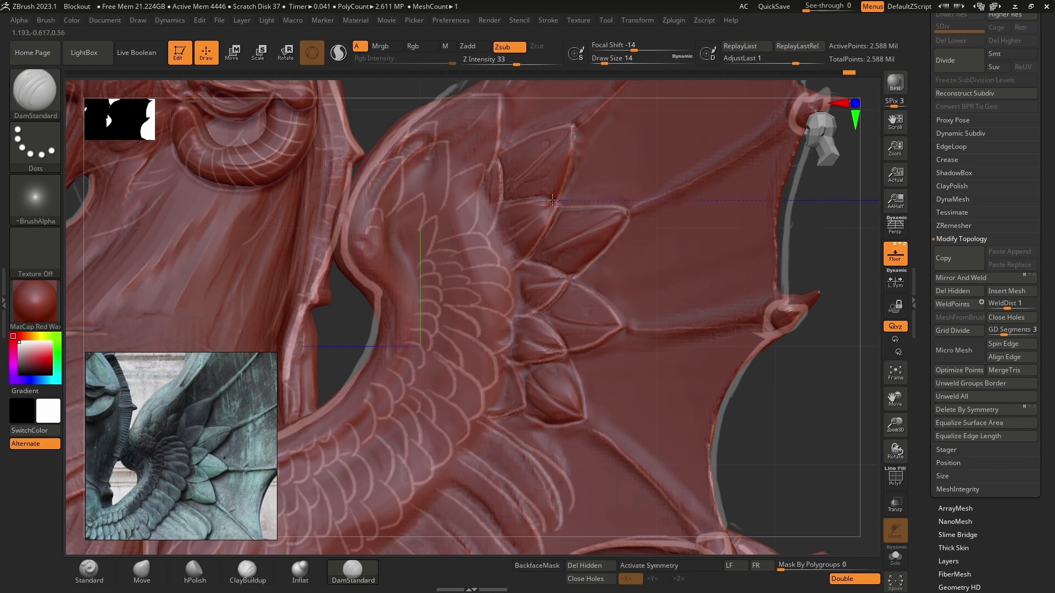
Carve crisp feather outlines into the wing with DamStandard.
{"action": "right_click", "coordinate": [701, 180]}
{"action": "scroll", "scroll_direction": "down", "scroll_amount": 3}
{"action": "scroll", "scroll_direction": "up", "scroll_amount": 3}
{"action": "scroll", "scroll_direction": "down", "scroll_amount": 3}
{"action": "left_click", "coordinate": [453, 174]}
{"action": "right_click", "coordinate": [564, 237]}
{"action": "left_click", "coordinate": [487, 199]}
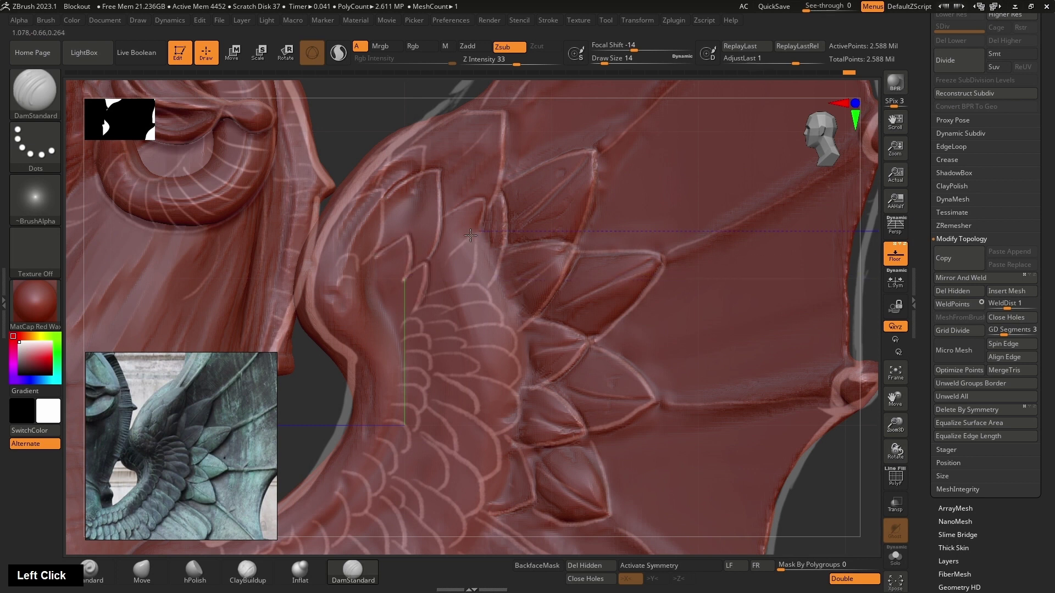
Start a fresh Sphere3D project and load the gargoyle reference image beside it.
{"action": "right_click", "coordinate": [618, 267]}
{"action": "left_click", "coordinate": [441, 218]}
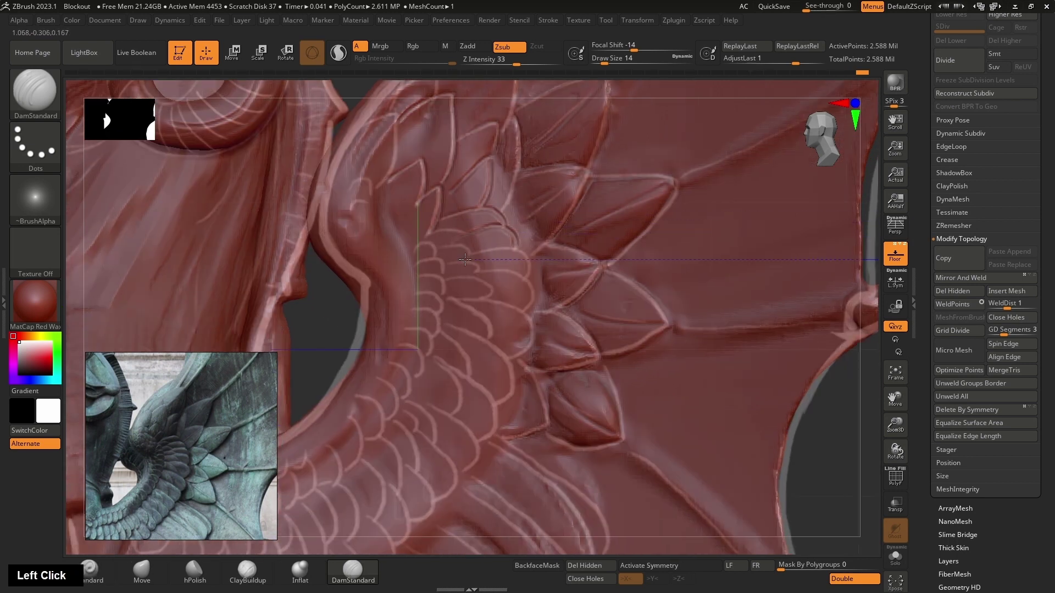
{"action": "right_click", "coordinate": [550, 255]}
{"action": "scroll", "scroll_direction": "down", "scroll_amount": 3}
{"action": "left_click", "coordinate": [506, 311]}
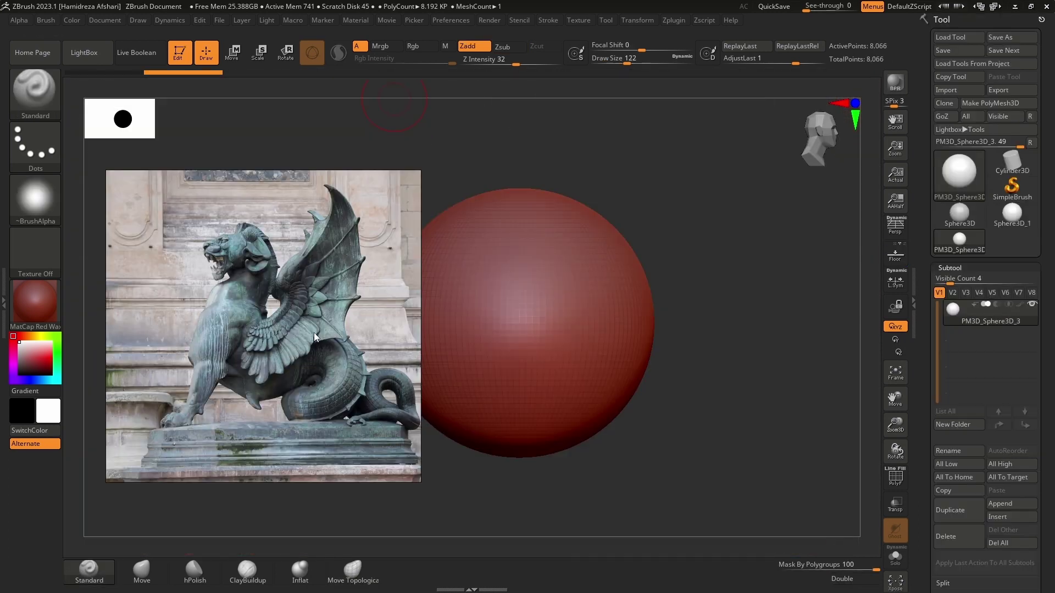
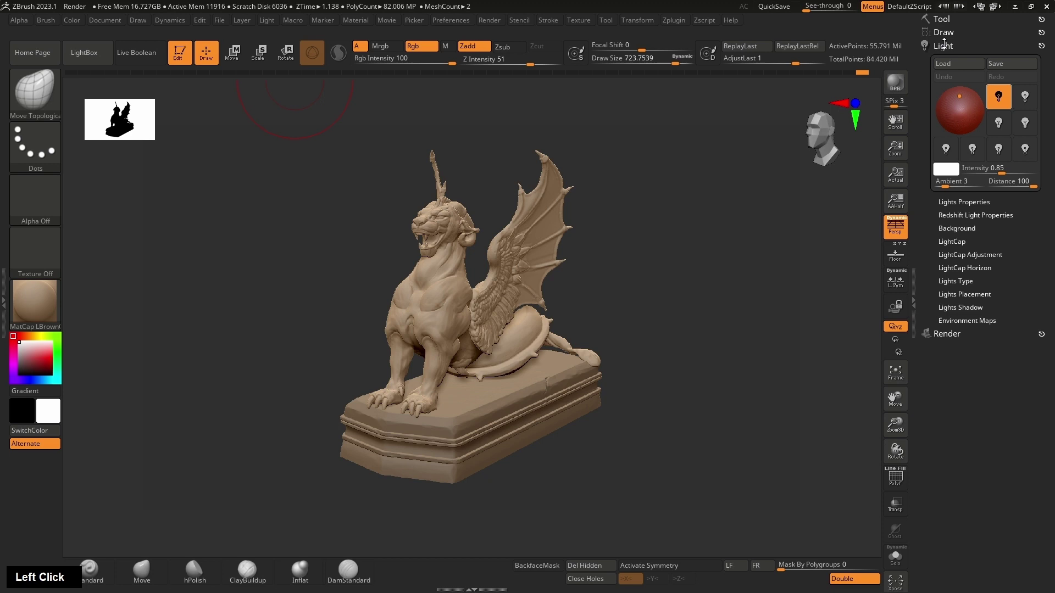
Apply BPR filter blending with Material Shading and render the statue in Green Metallic.
{"action": "left_click", "coordinate": [1011, 128]}
{"action": "left_click", "coordinate": [976, 129]}
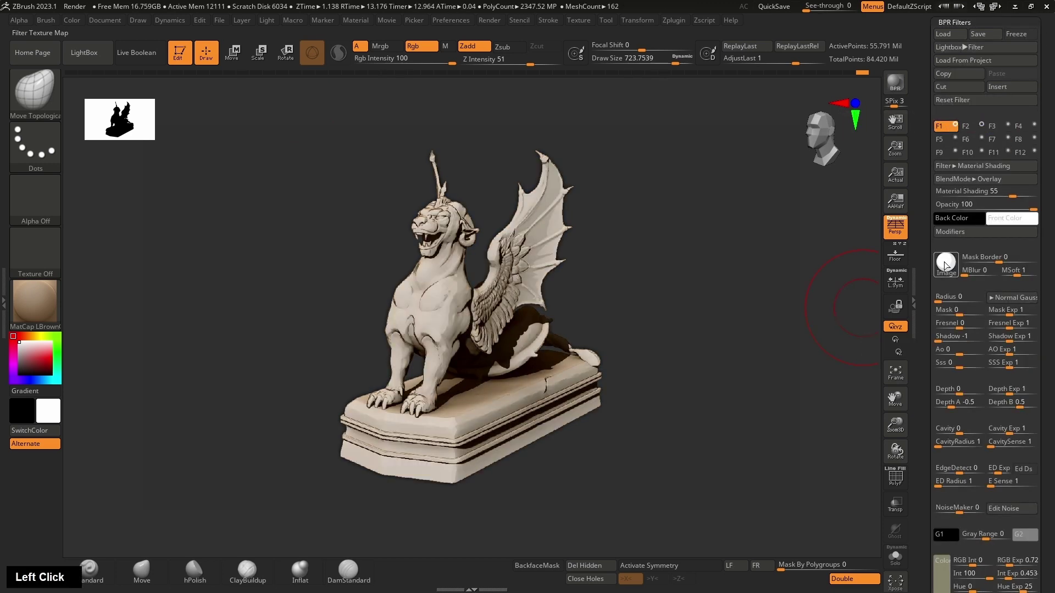
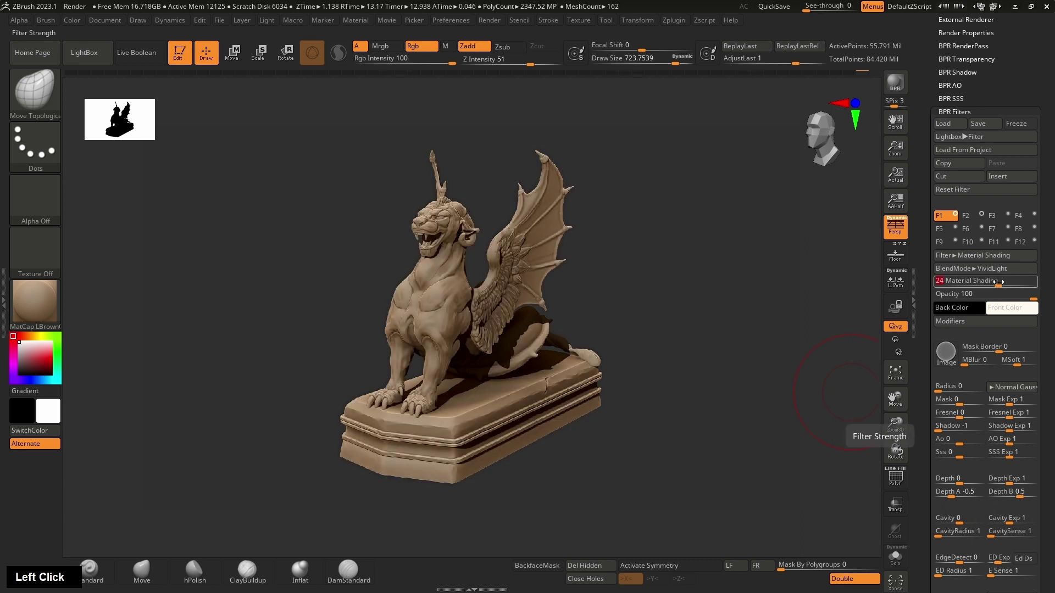
{"action": "left_click", "coordinate": [358, 370]}
{"action": "left_click", "coordinate": [1006, 522]}
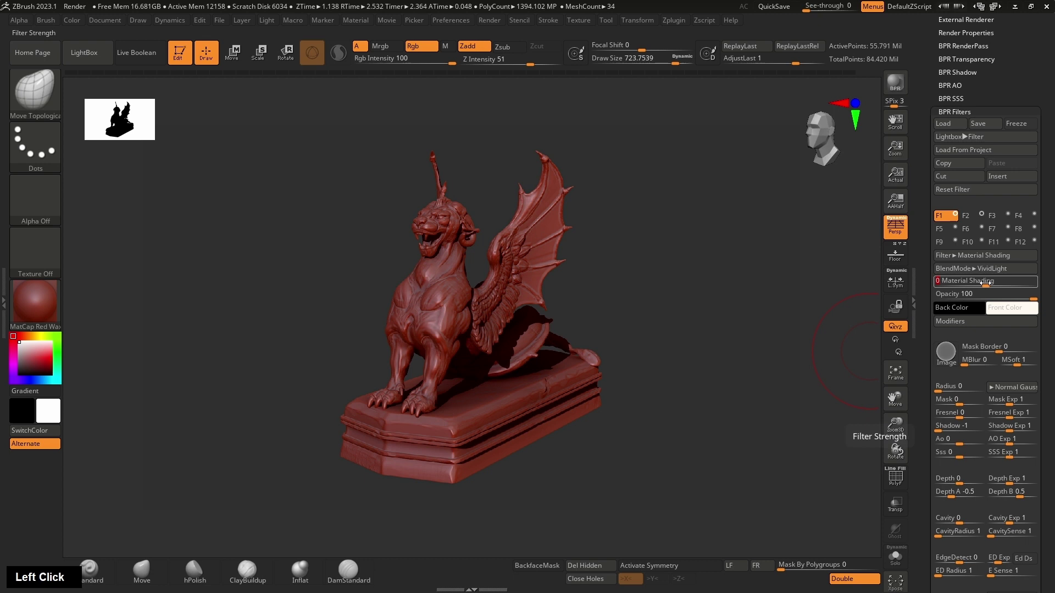
{"action": "left_click", "coordinate": [685, 277]}
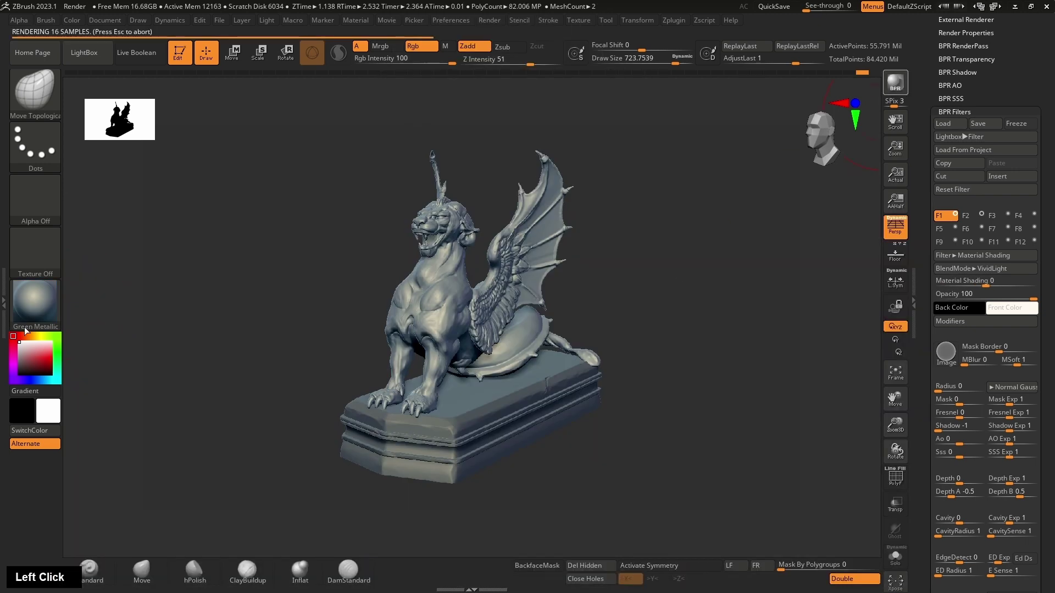